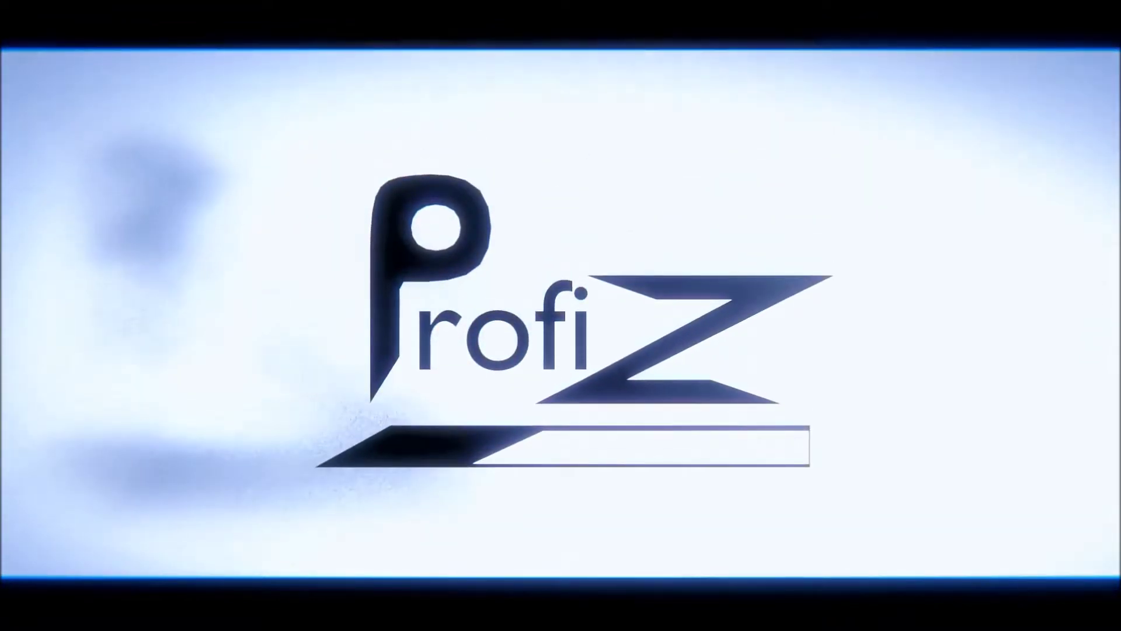
# Resize the sculpt brush with F between strokes while creasing wrinkles under the eye, saving the file
pyautogui.press('f')
pyautogui.press('ctrl+s')
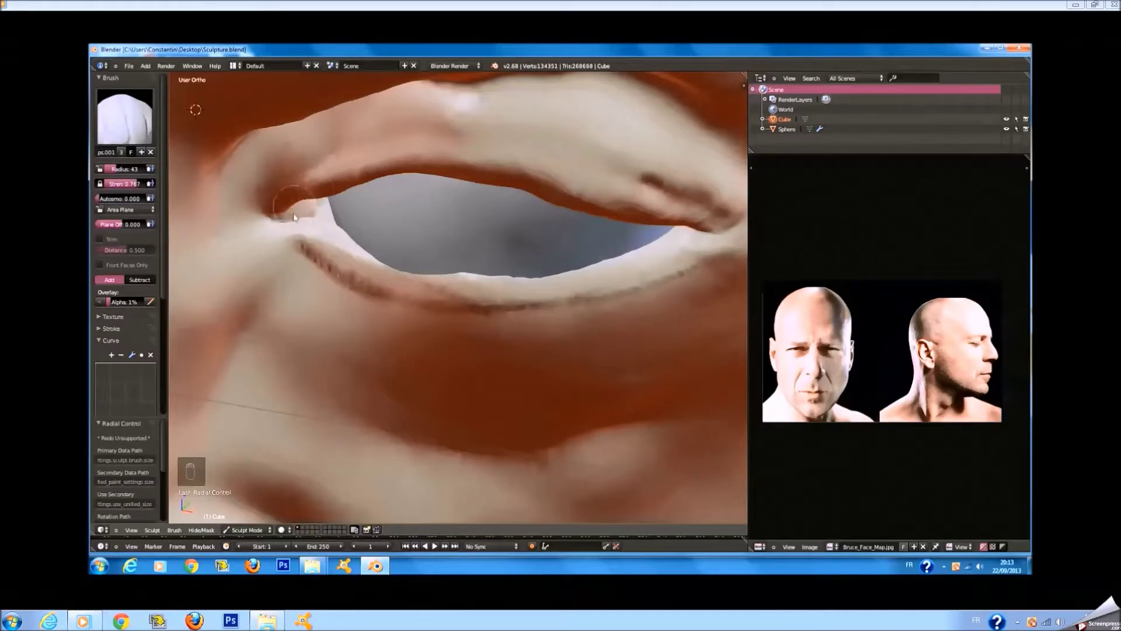
pyautogui.press('f')
pyautogui.press('f')
pyautogui.press('f')
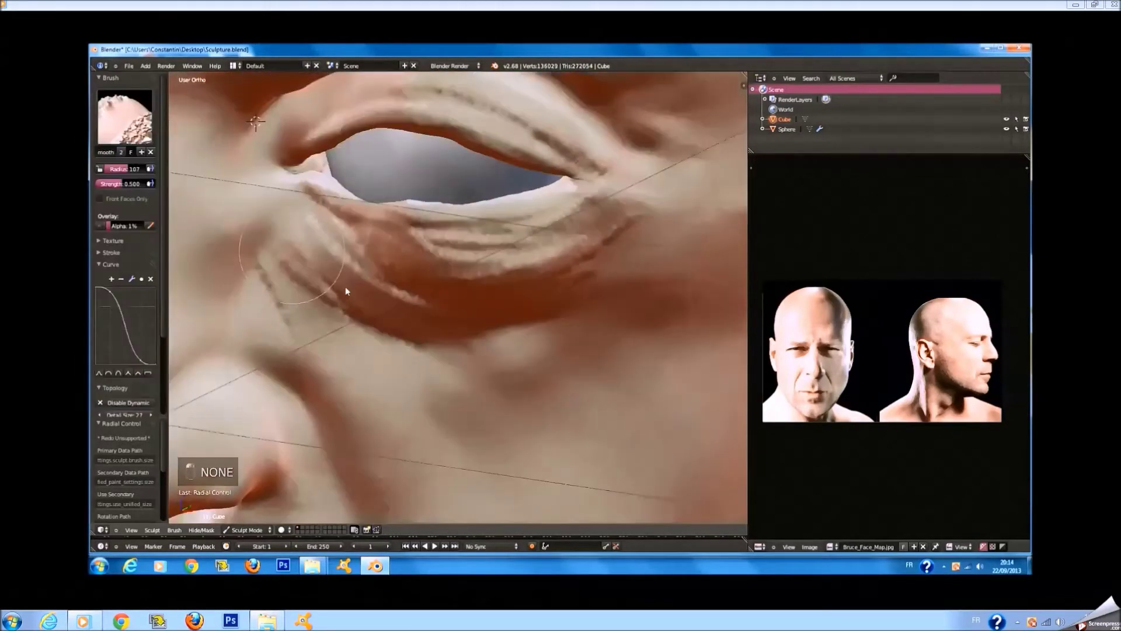